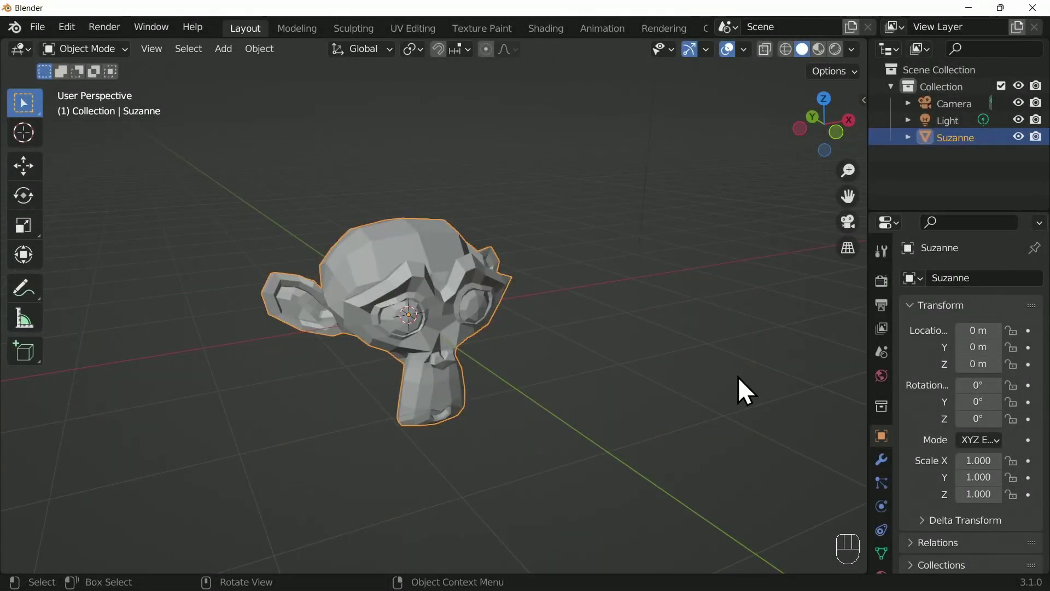
Select both of Suzanne's eye spheres as linked geometry using L over each eyeball.
drag(439, 304, 441, 286)
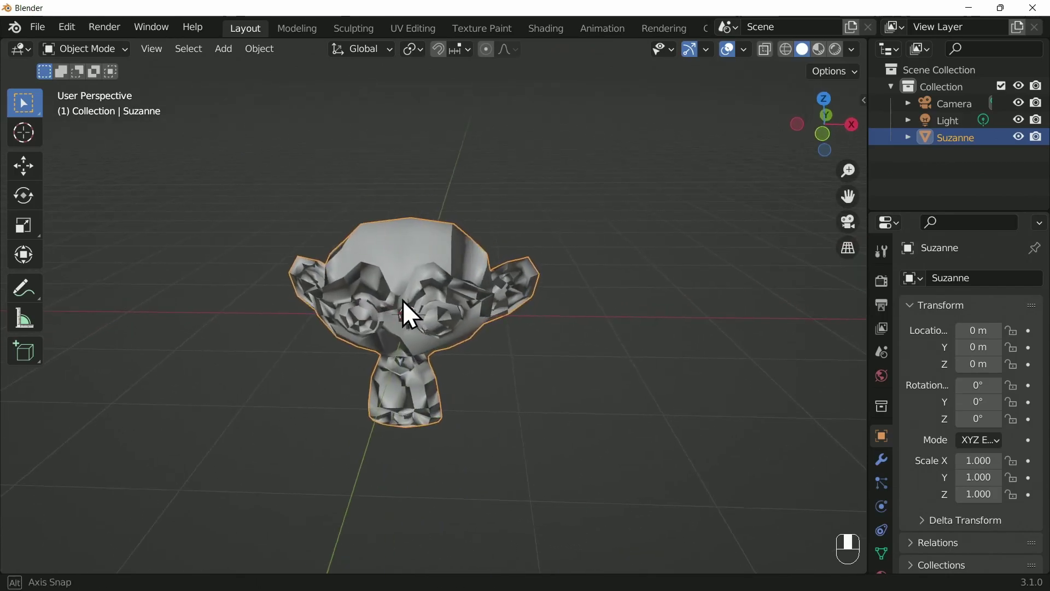
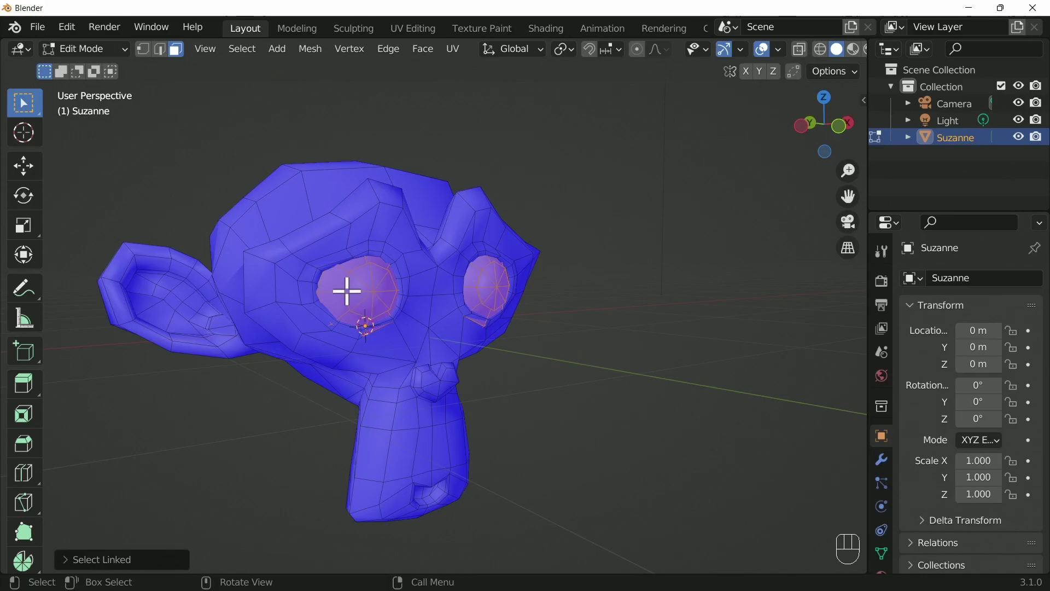
key(l)
key(l)
key(l)
key(l)
key(l)
key(shift+l)
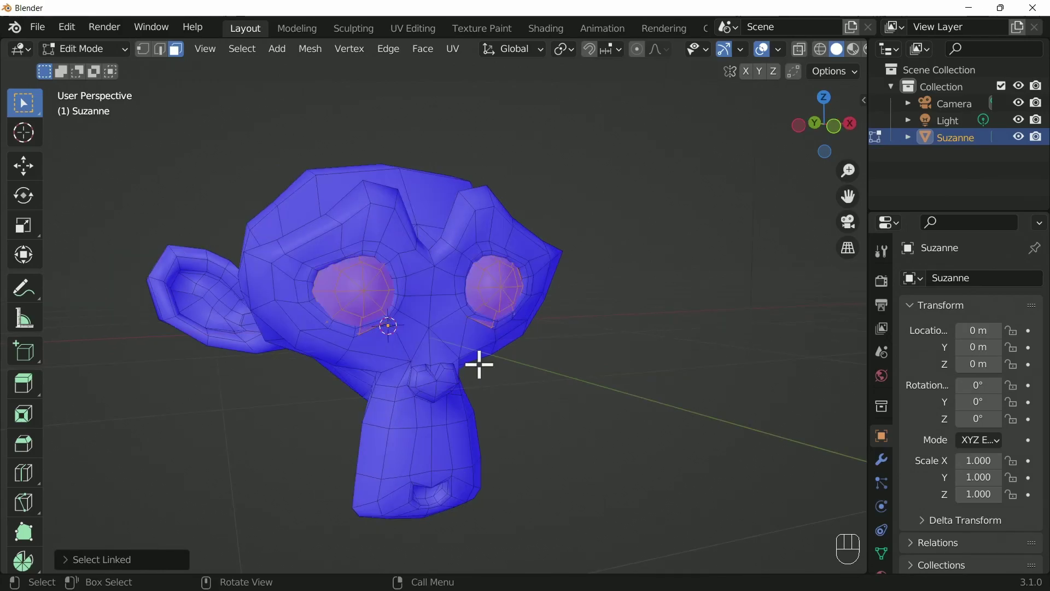
Flip the normals of the selected eyes so they show outward-facing blue.
key(alt+n)
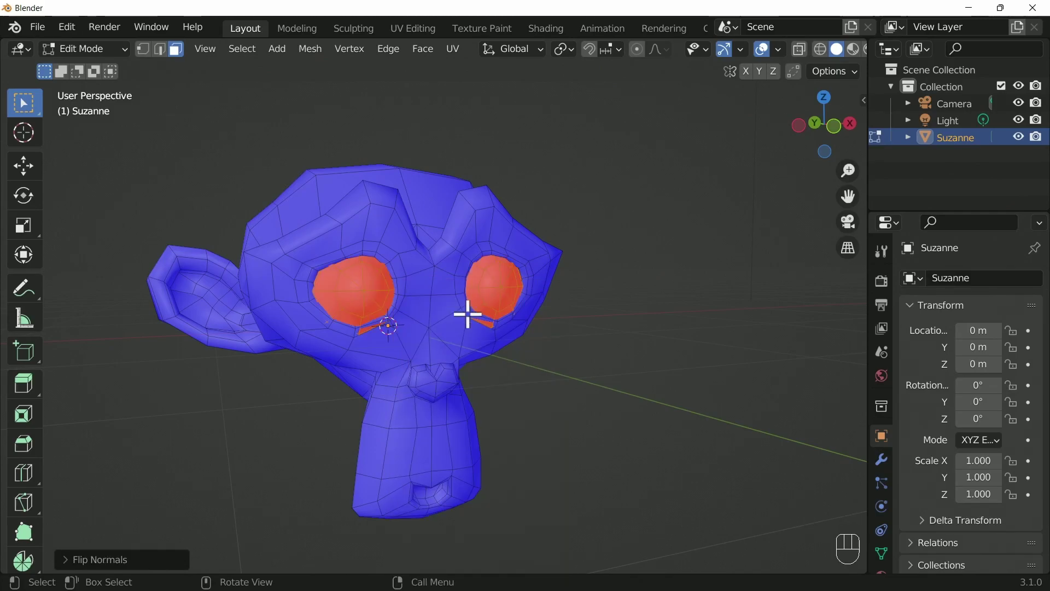
key(alt+n)
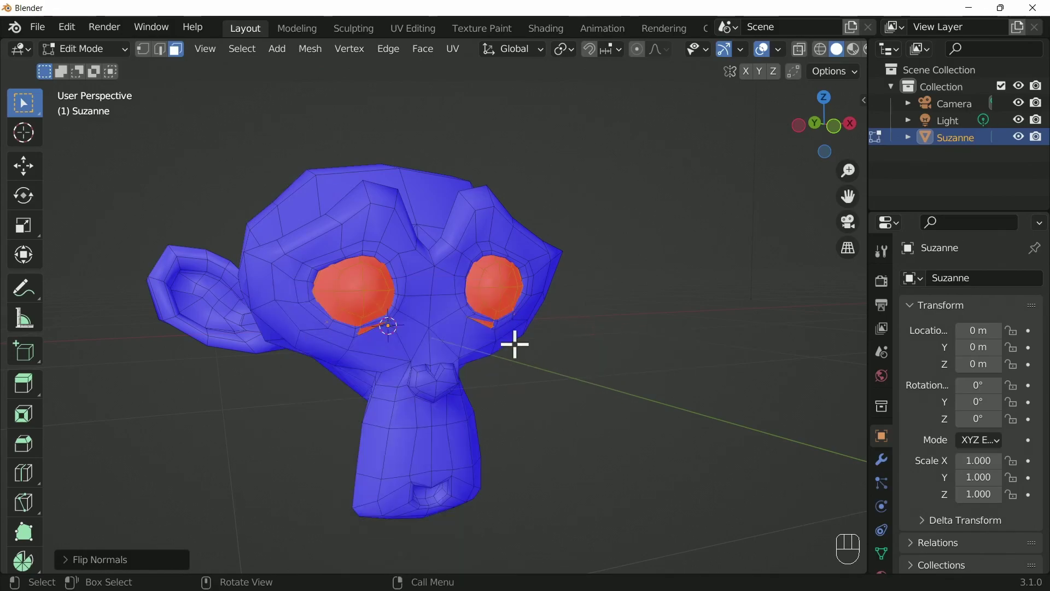
key(q)
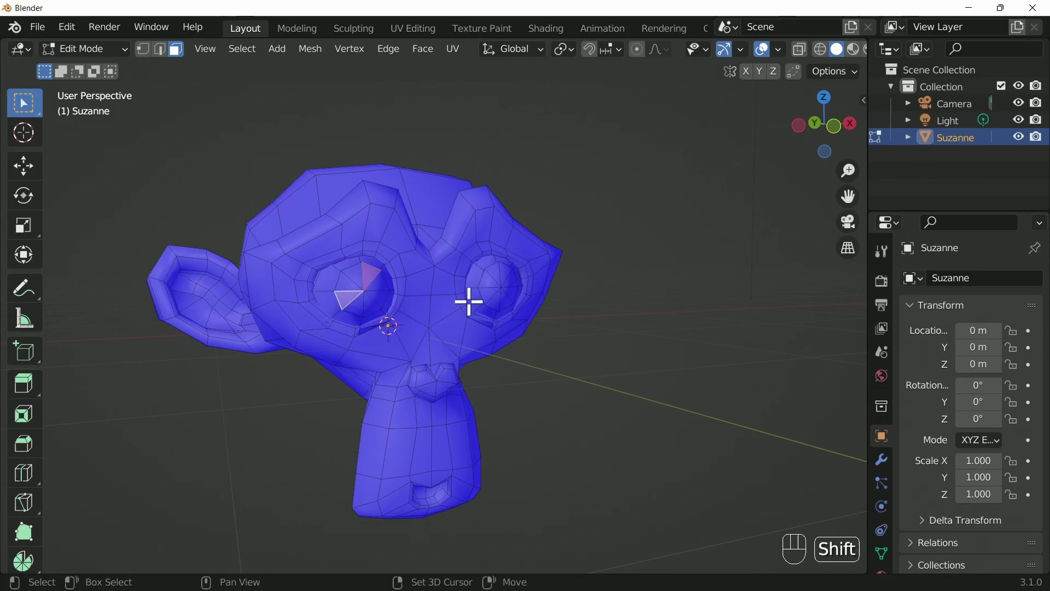
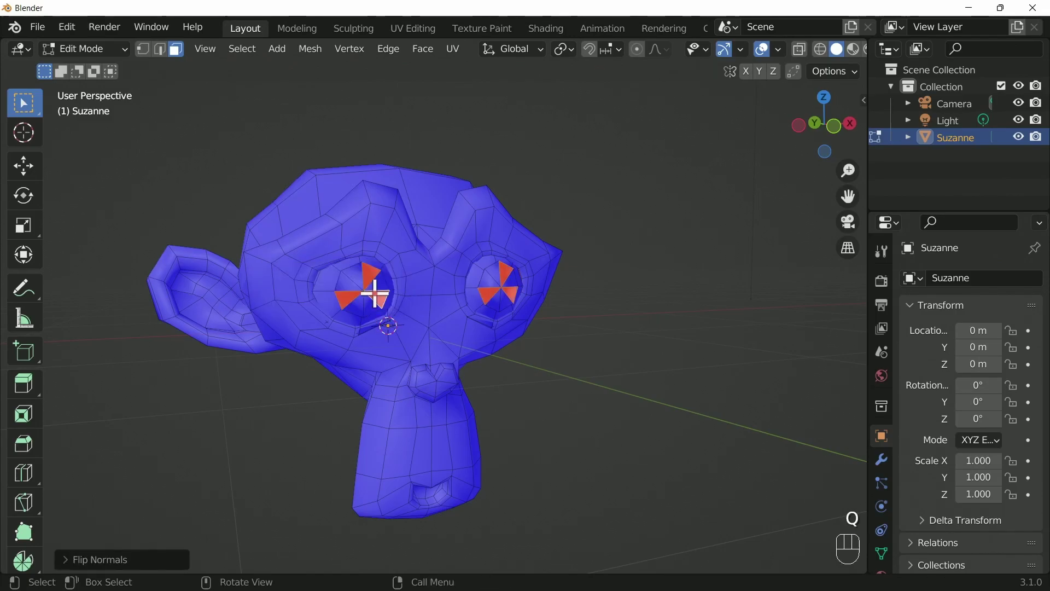
key(q)
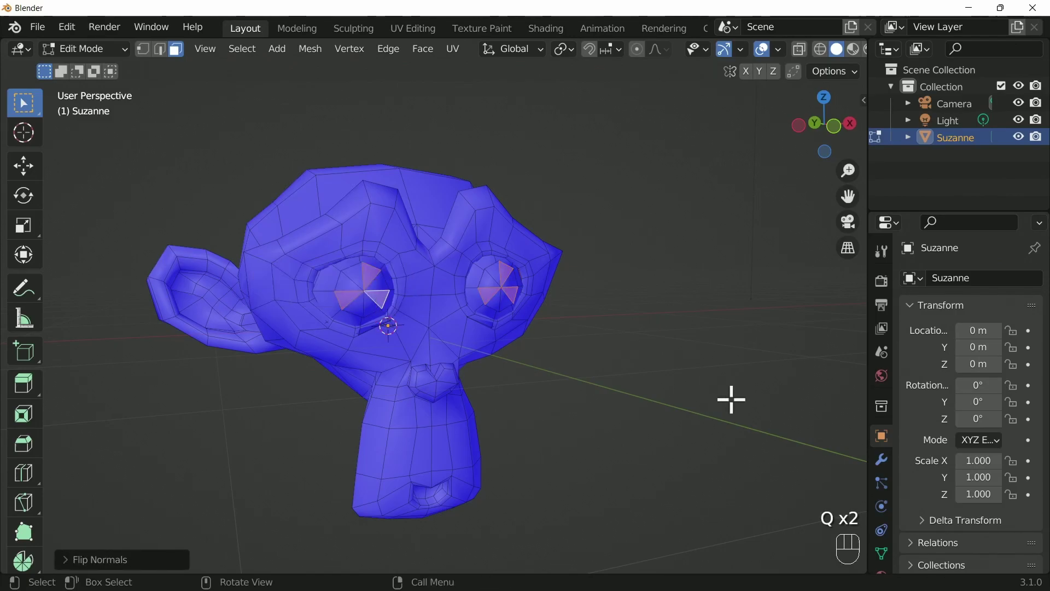